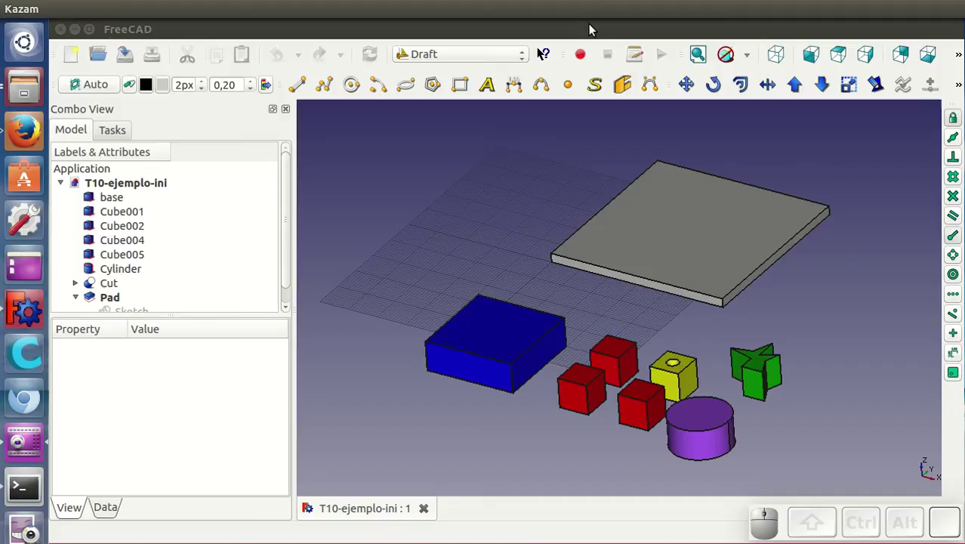
- Move the blue box by its bottom edge onto the base plate's top, along its left edge
left_click(596, 30)
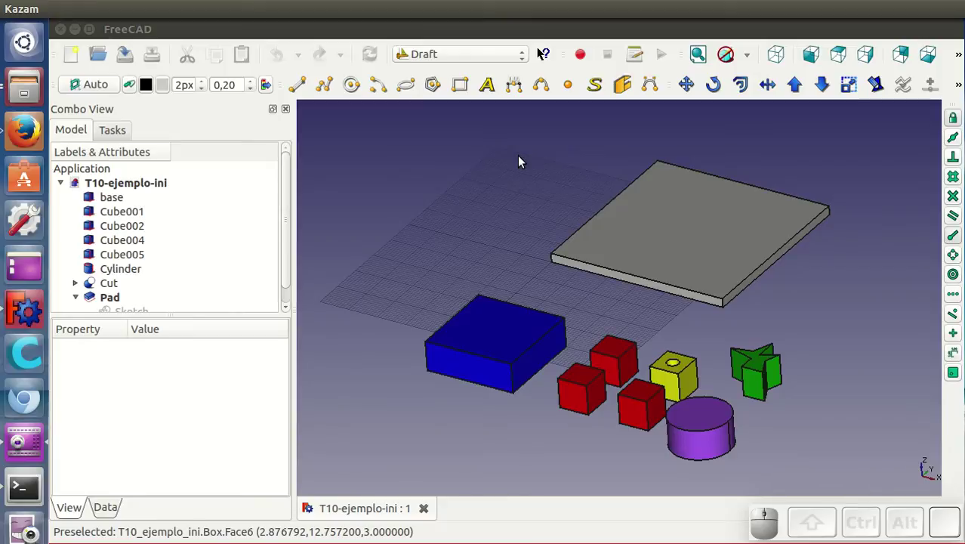
left_click(474, 374)
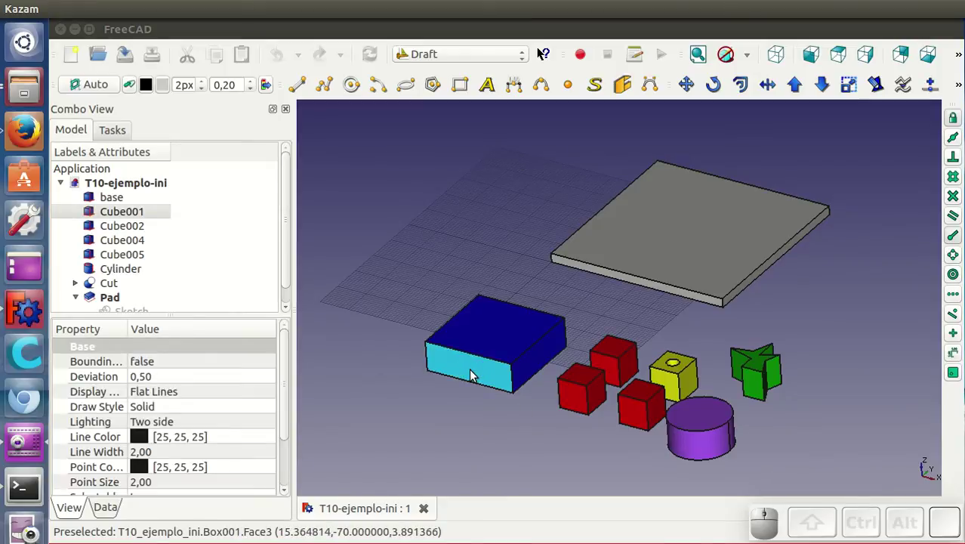
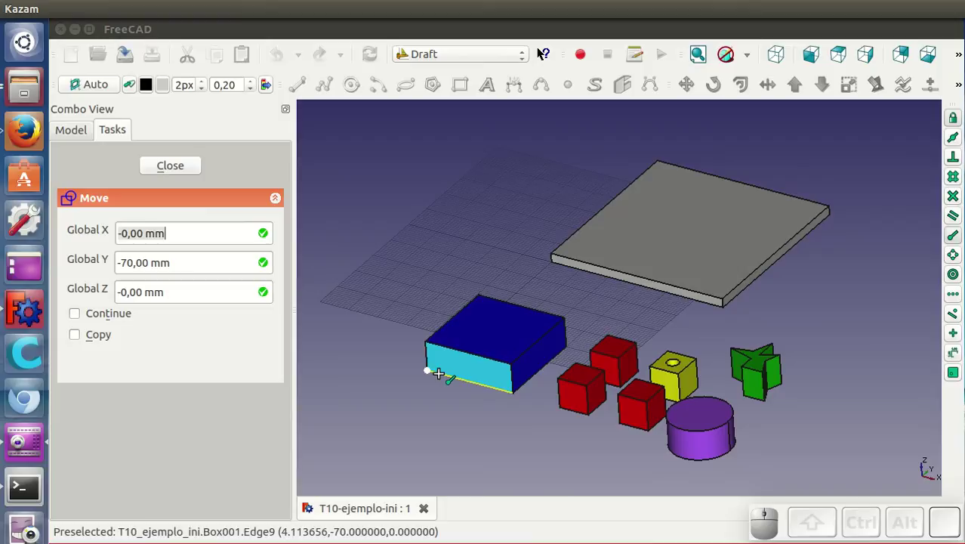
left_click(444, 377)
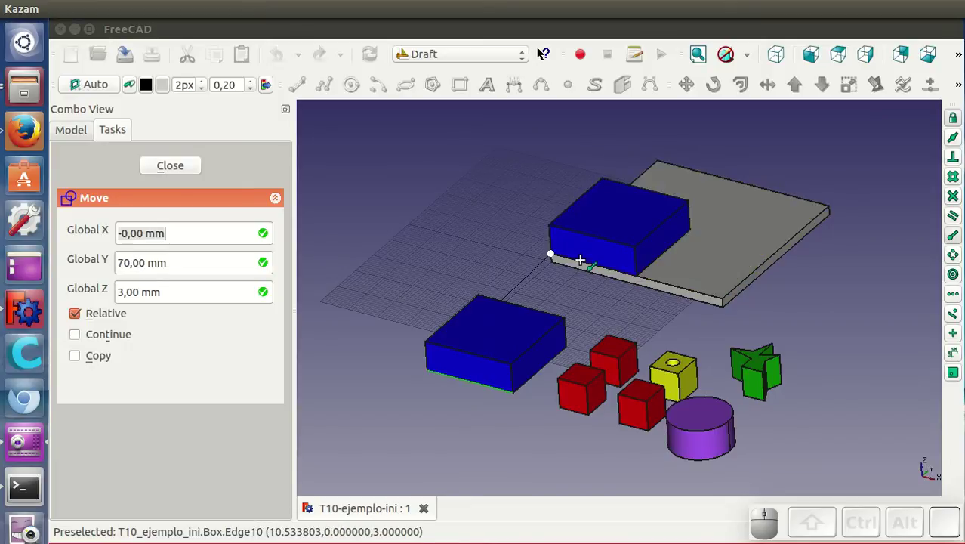
left_click(585, 264)
left_click(508, 303)
scroll("down", 3)
scroll("down", 3)
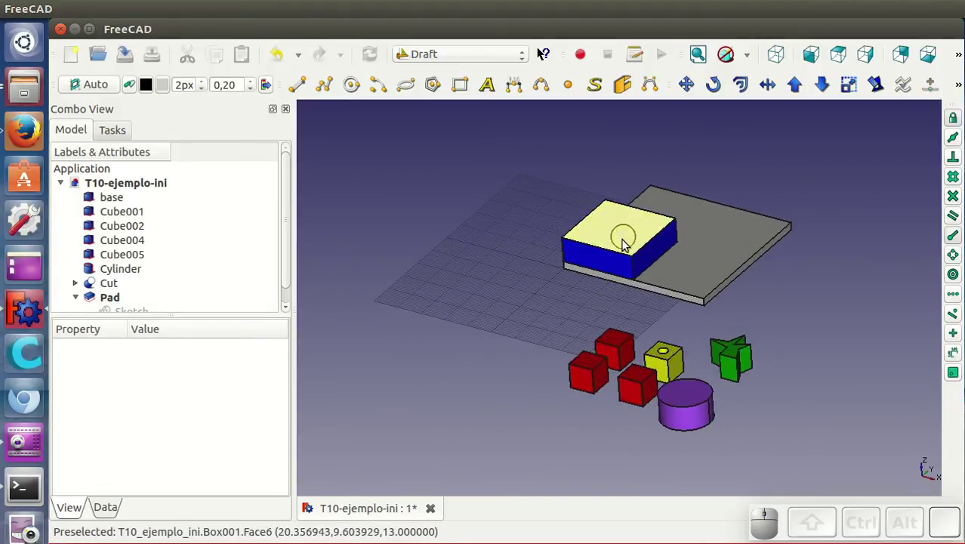
scroll("up", 3)
scroll("down", 3)
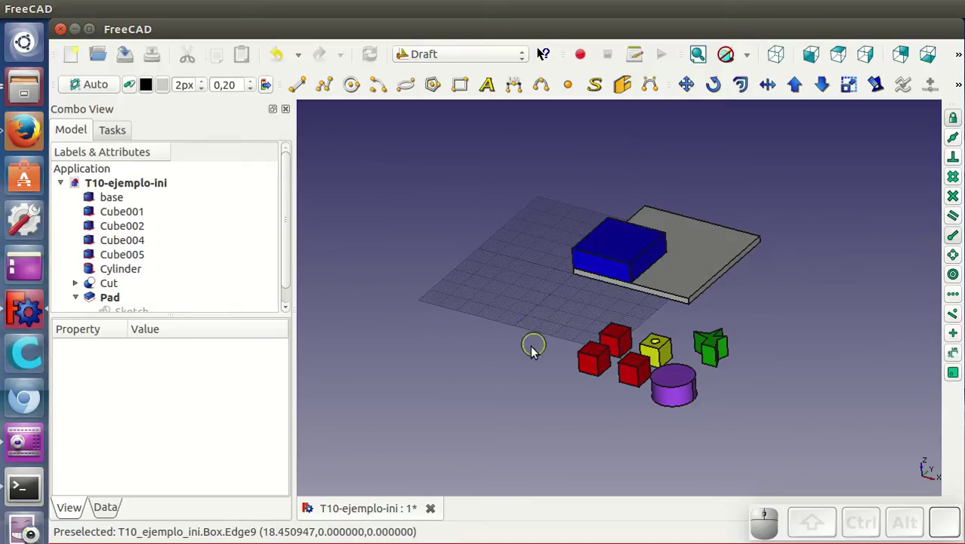
scroll("up", 3)
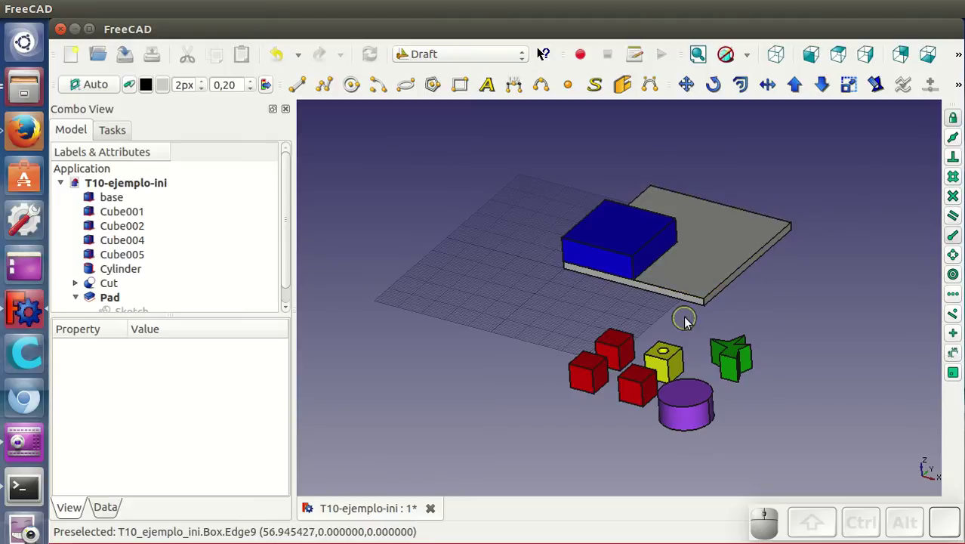
scroll("up", 3)
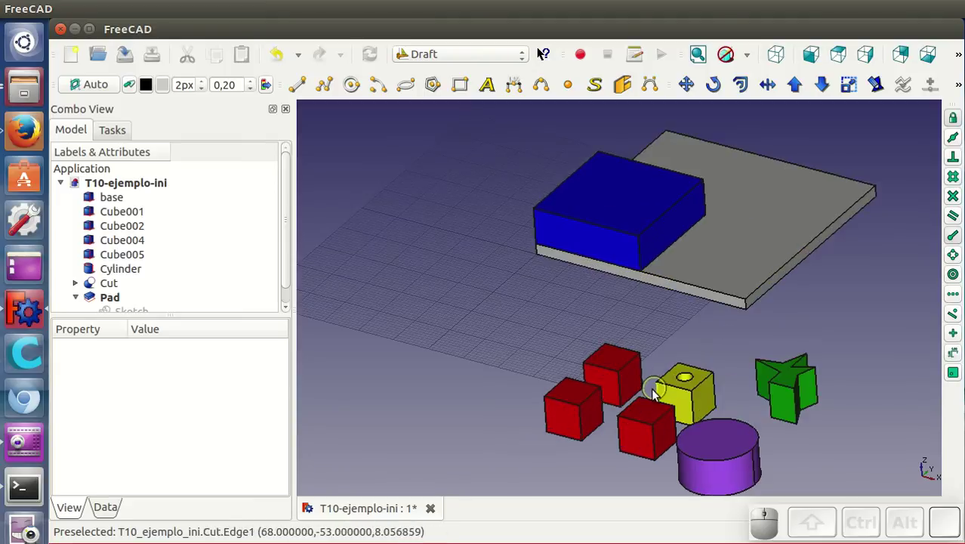
- Move the first red cube so its corner snaps to the plate's front-right corner
left_click(577, 398)
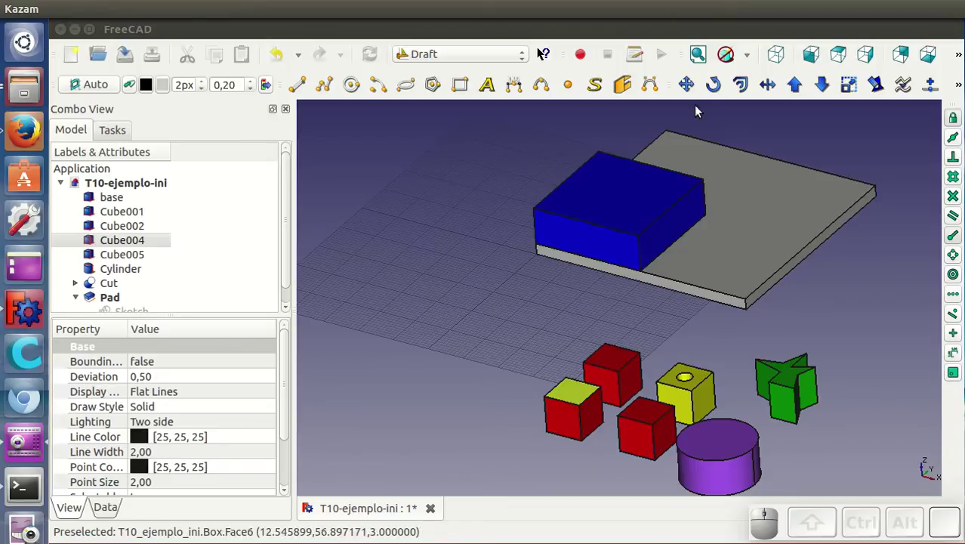
left_click(694, 92)
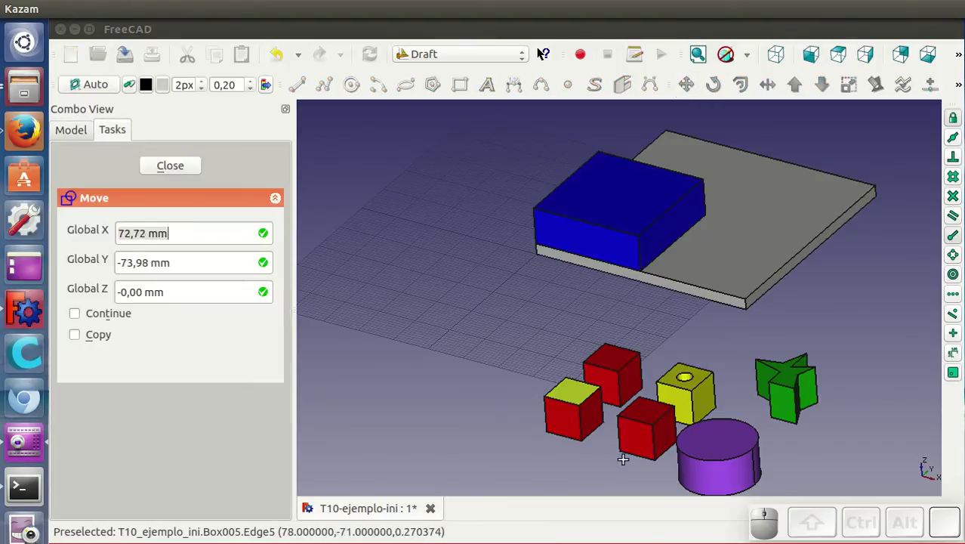
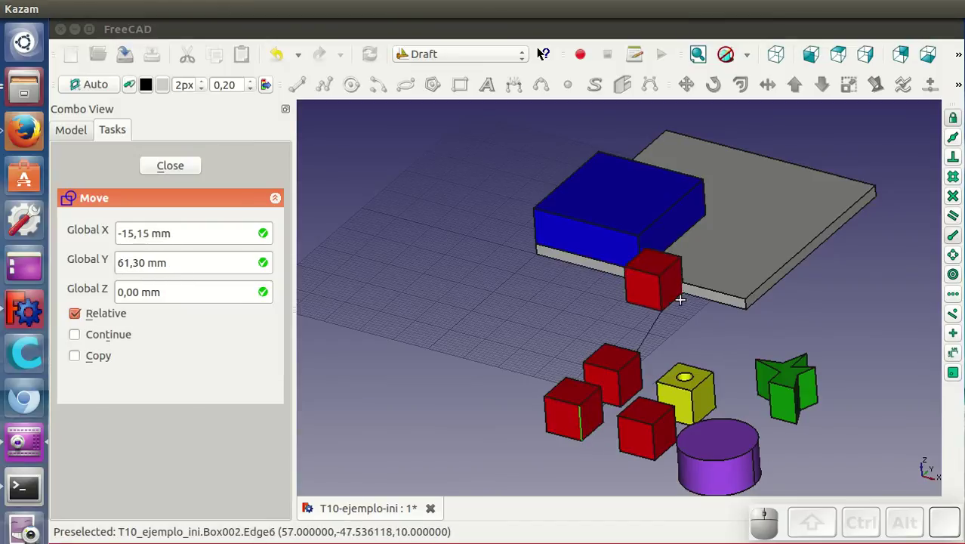
left_click(754, 297)
left_click(717, 345)
scroll("down", 3)
scroll("up", 3)
scroll("down", 3)
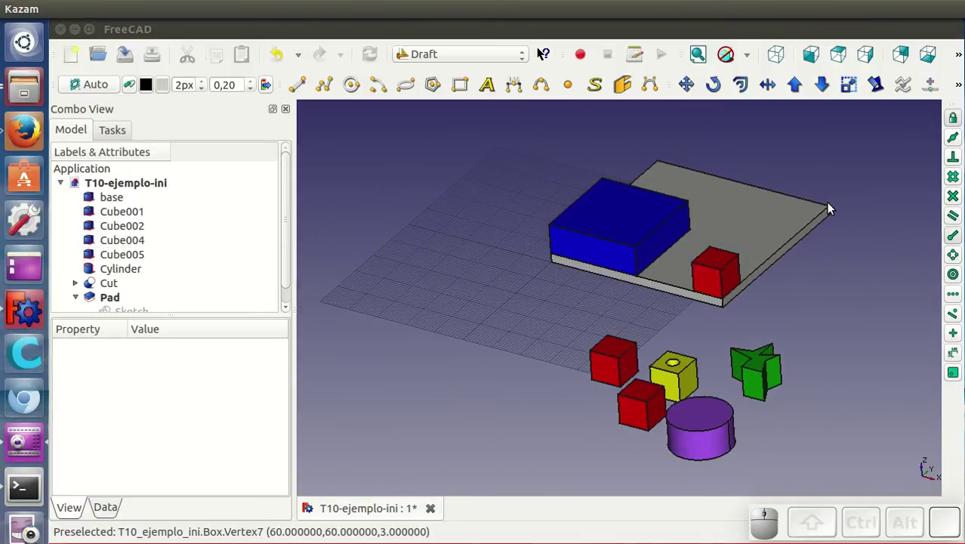
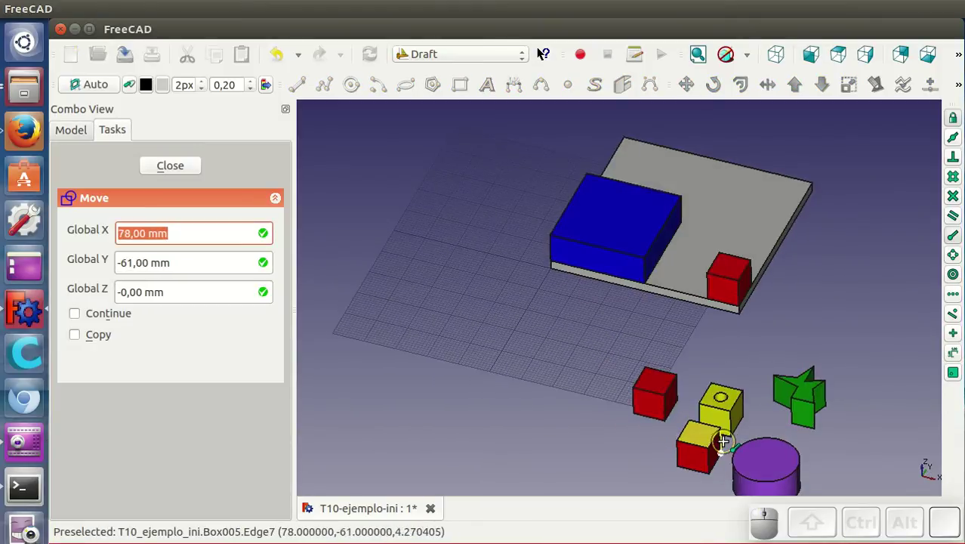
- Move the second red cube onto the plate's back-right corner and check the result
left_click(721, 436)
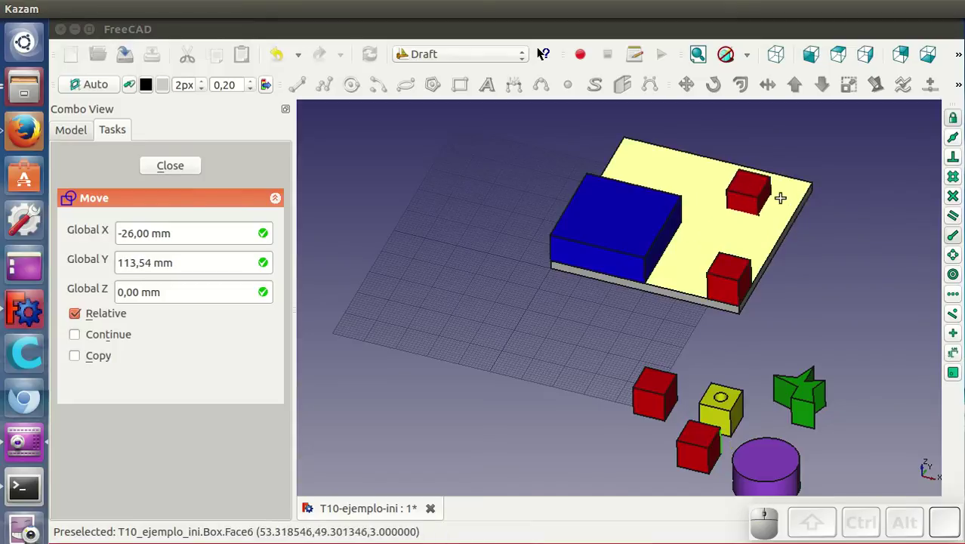
left_click(813, 190)
left_click(794, 314)
left_click_drag(795, 316, 652, 161)
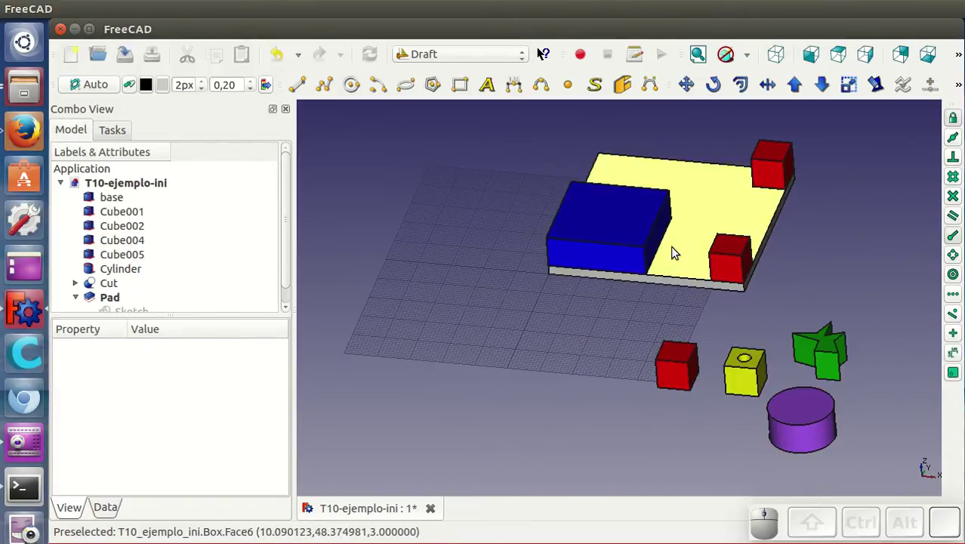
- Select the remaining red cube (Cube002) for moving to the plate's back corner
left_click(680, 358)
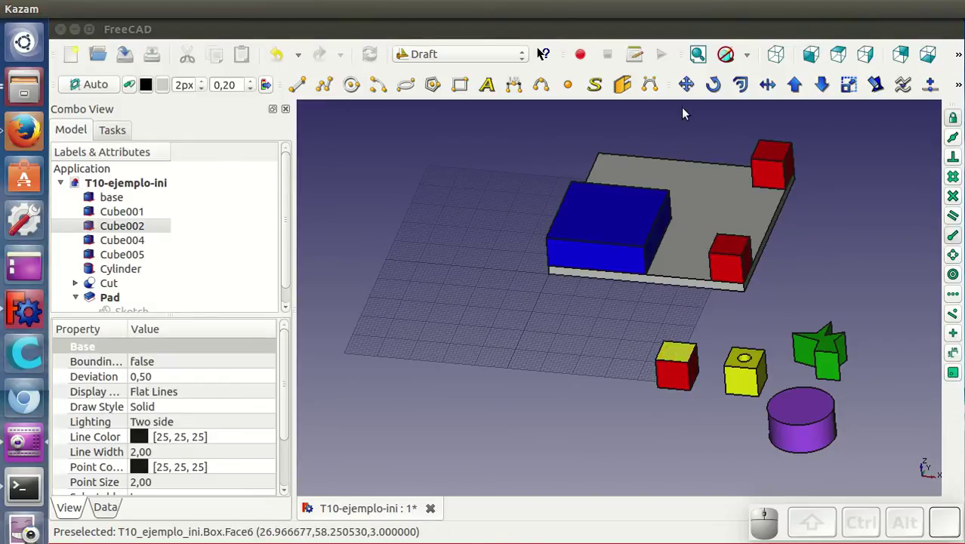
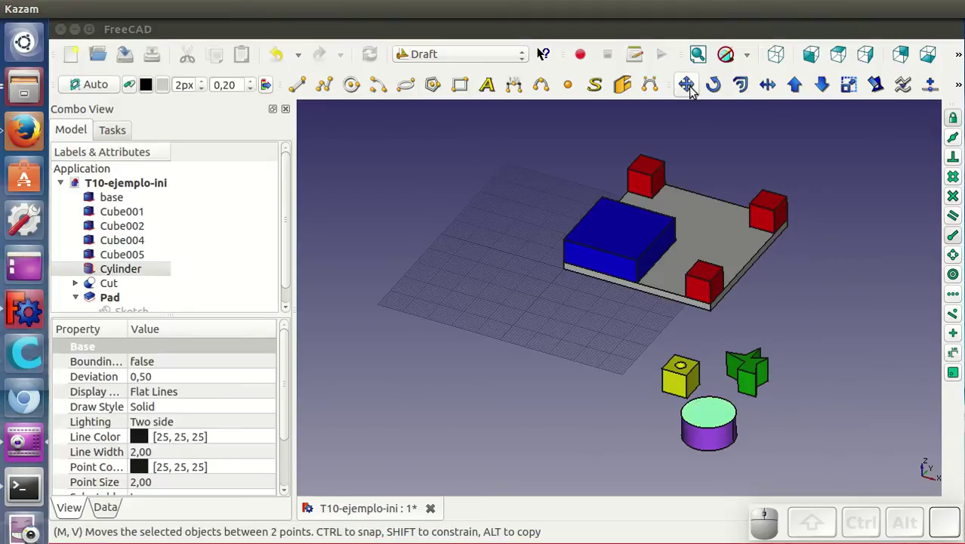
- Move the purple cylinder from its base edge onto the blue box's top corner
left_click(692, 87)
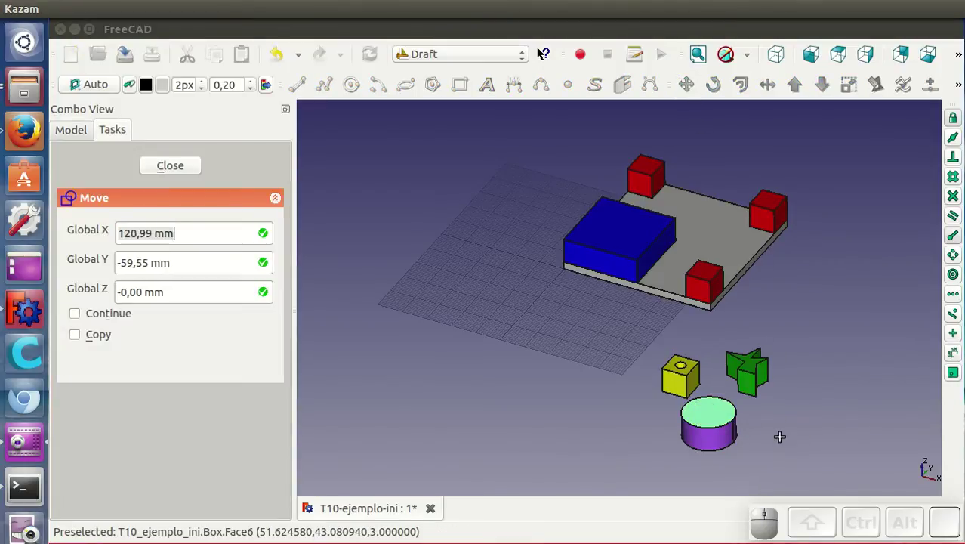
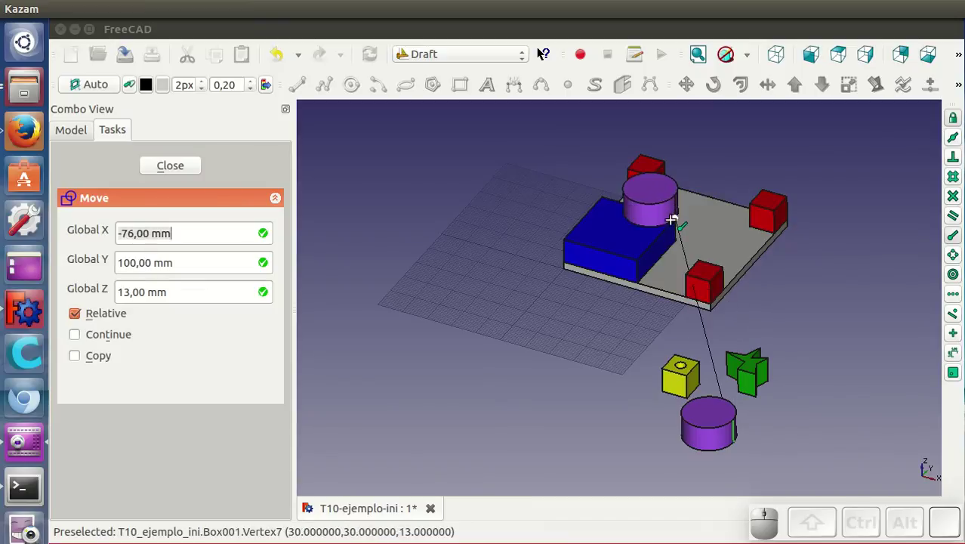
left_click(677, 226)
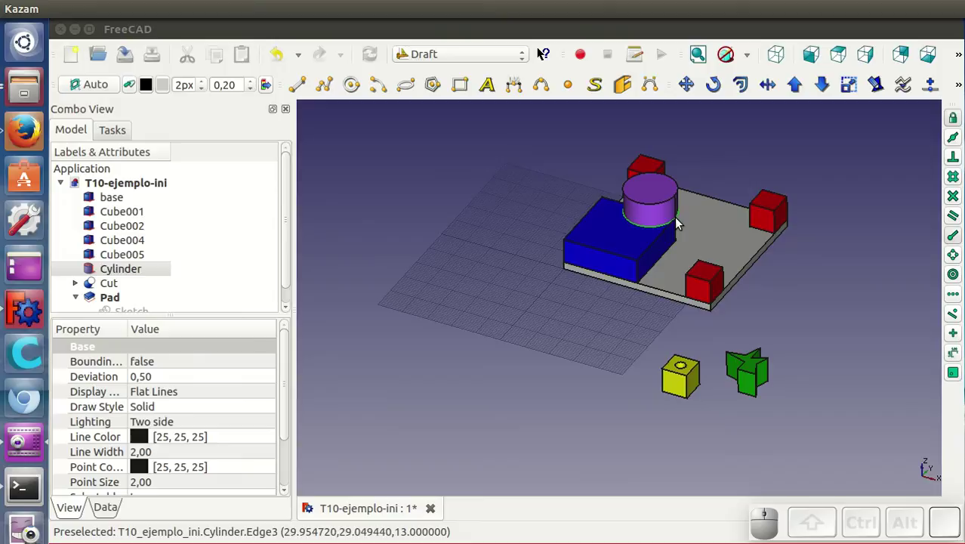
left_click(795, 335)
- Orbit and zoom around the base plate and select the yellow holed cube for moving
left_click_drag(829, 361, 729, 313)
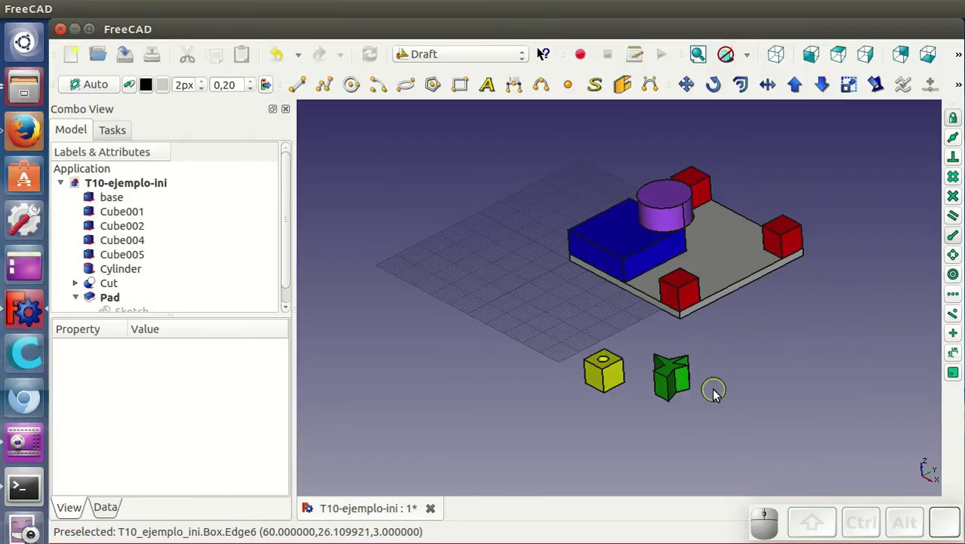
left_click_drag(721, 405, 695, 416)
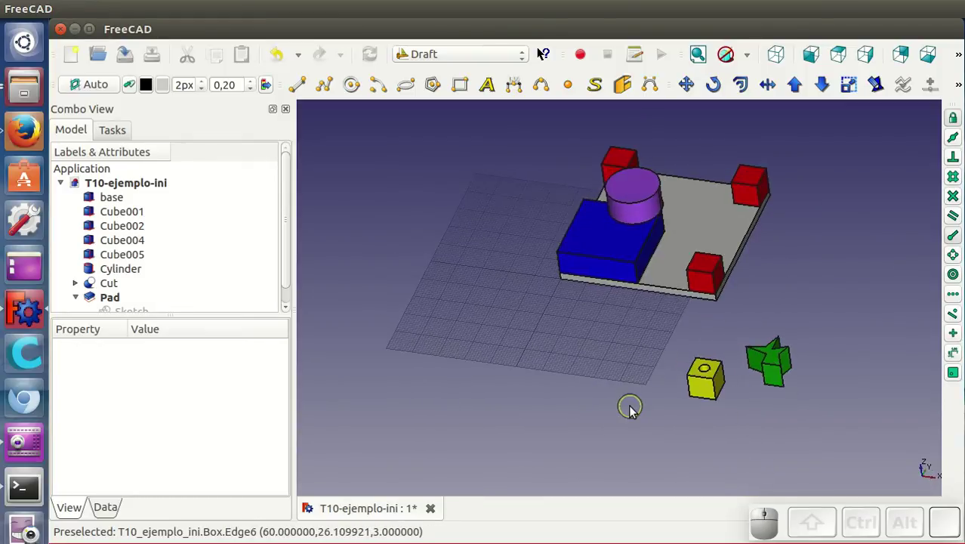
scroll("up", 3)
left_click_drag(636, 412, 703, 365)
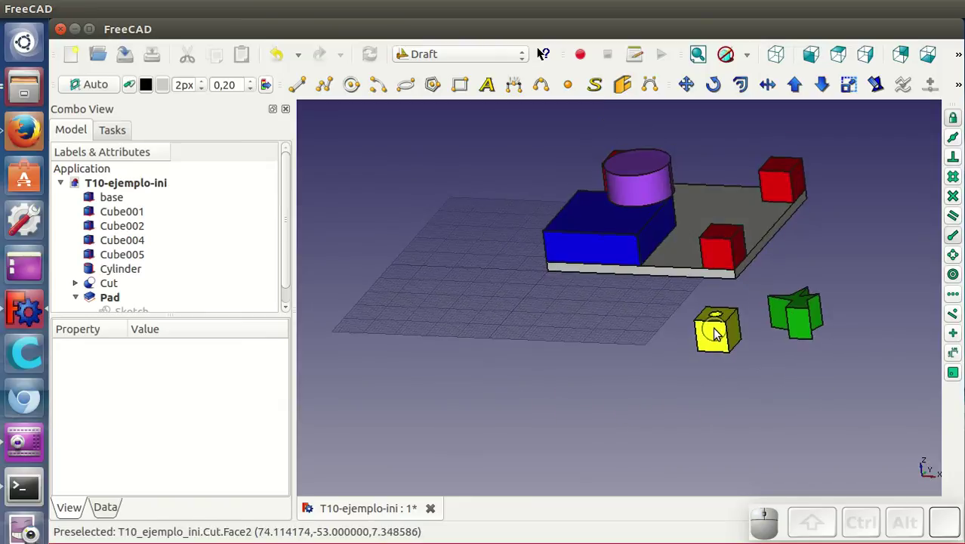
left_click(710, 381)
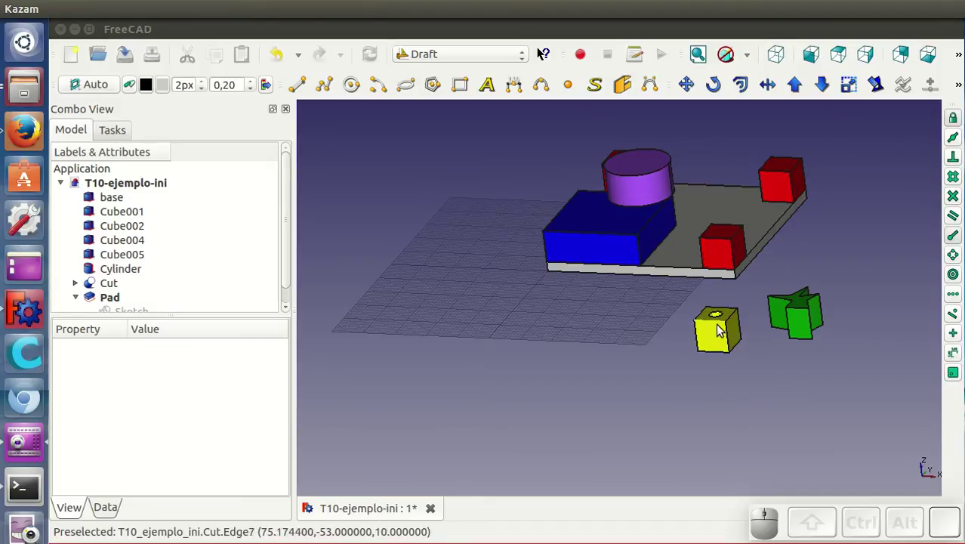
left_click_drag(725, 396, 715, 411)
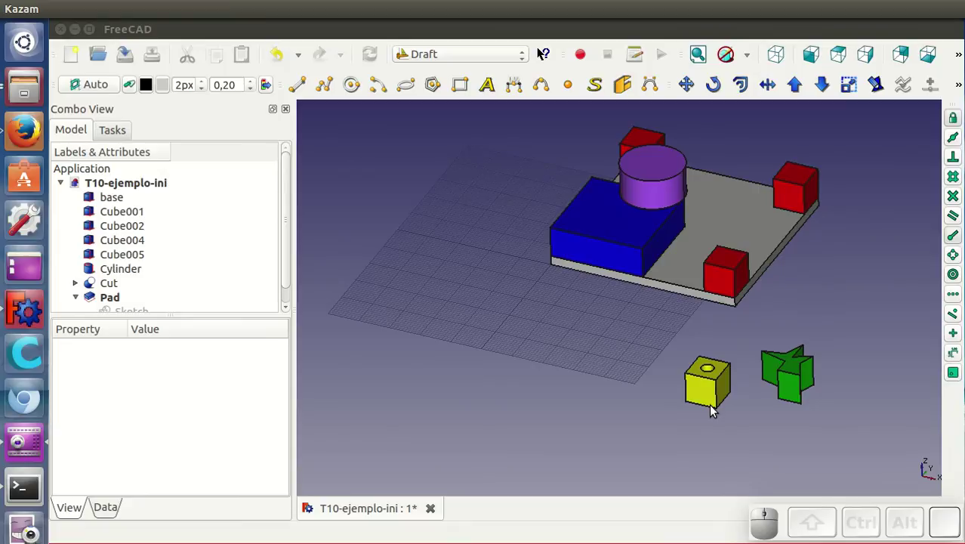
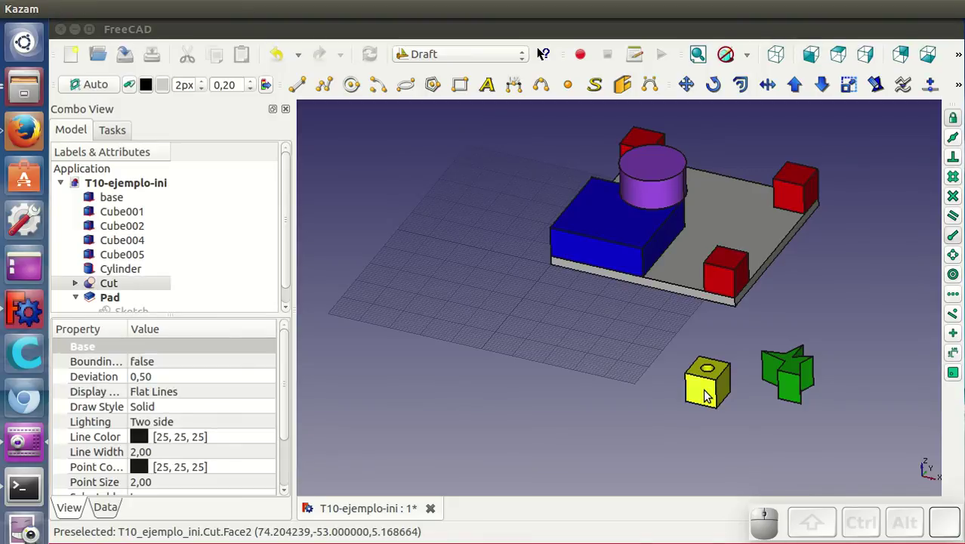
- Move the yellow holed cube from its base corner onto the top of the far red cube
left_click(685, 92)
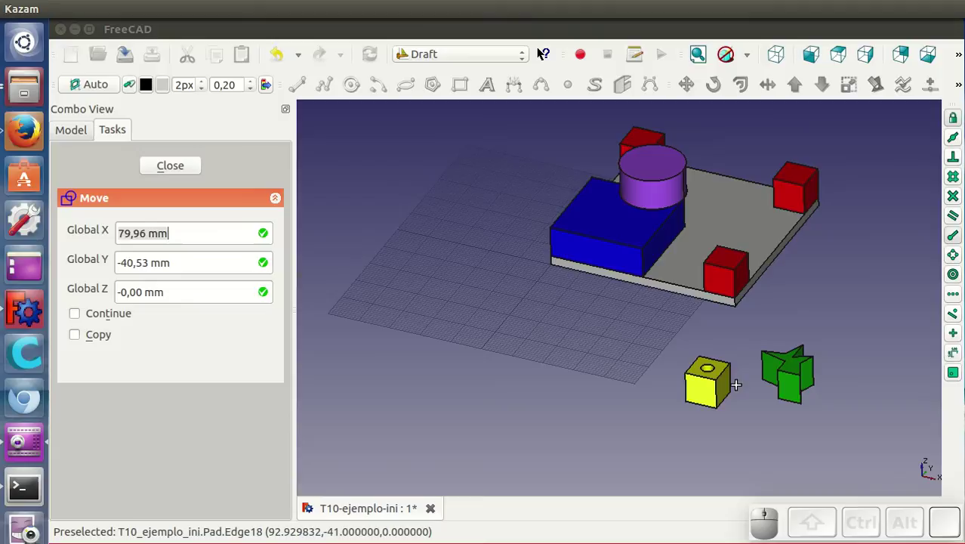
left_click(731, 376)
left_click(822, 180)
left_click(691, 381)
left_click_drag(670, 340, 638, 367)
scroll("up", 3)
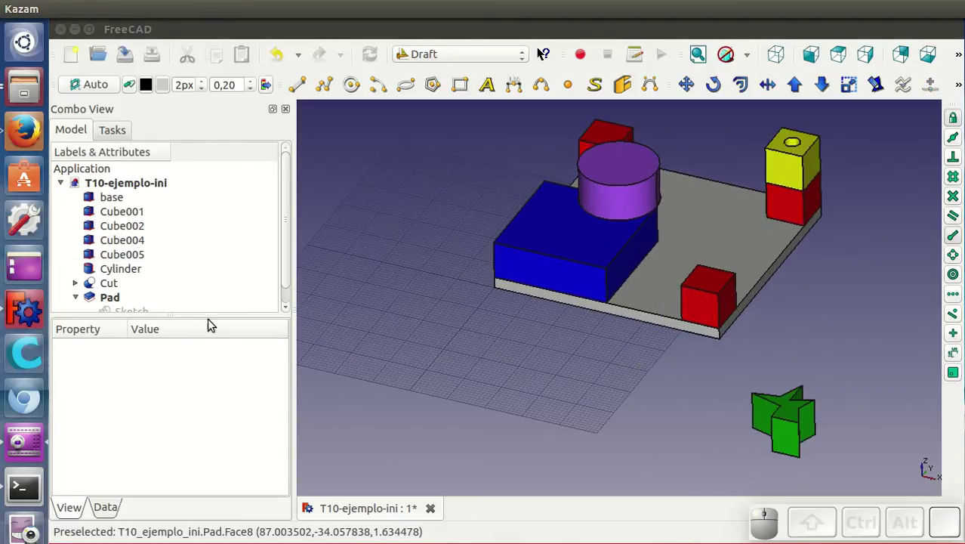
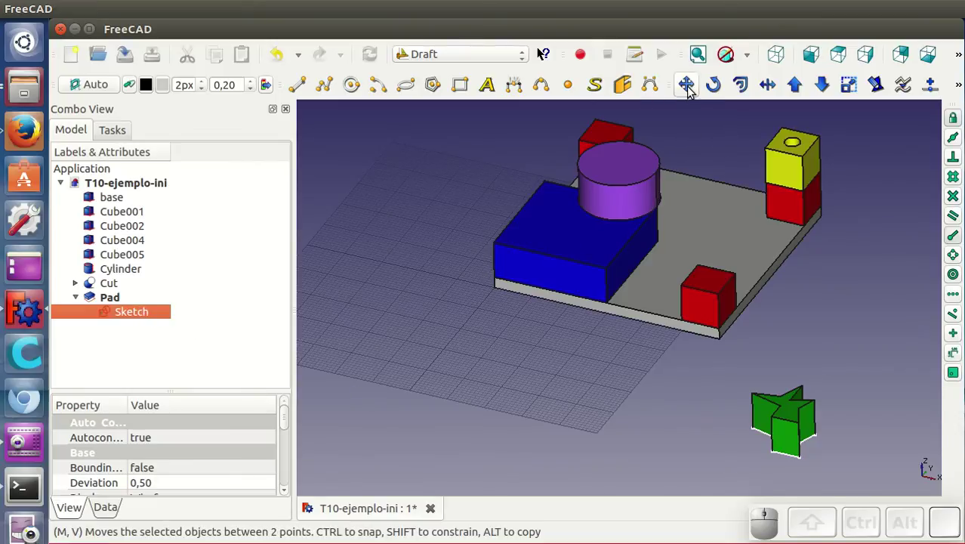
- Move the green star piece from its bottom corner onto the blue block's top edge
left_click(691, 91)
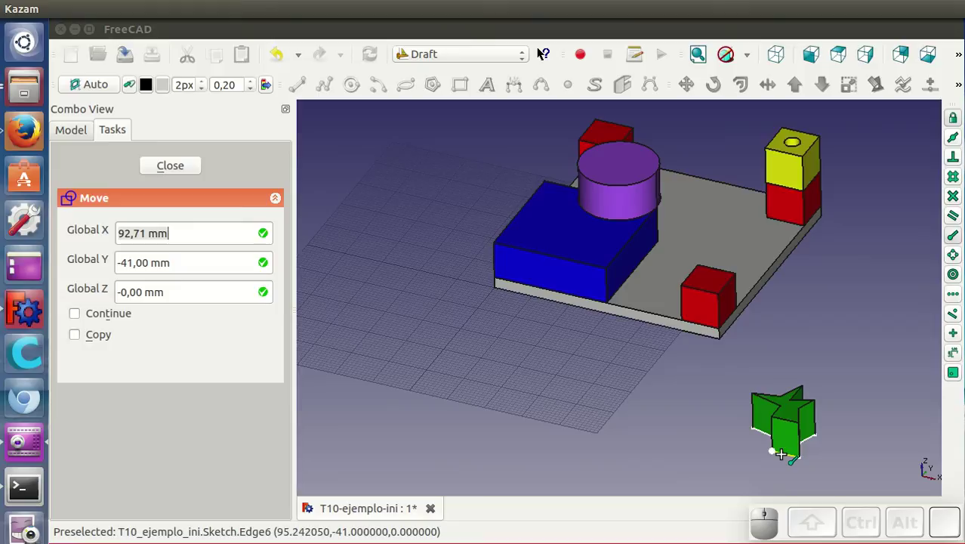
left_click(787, 460)
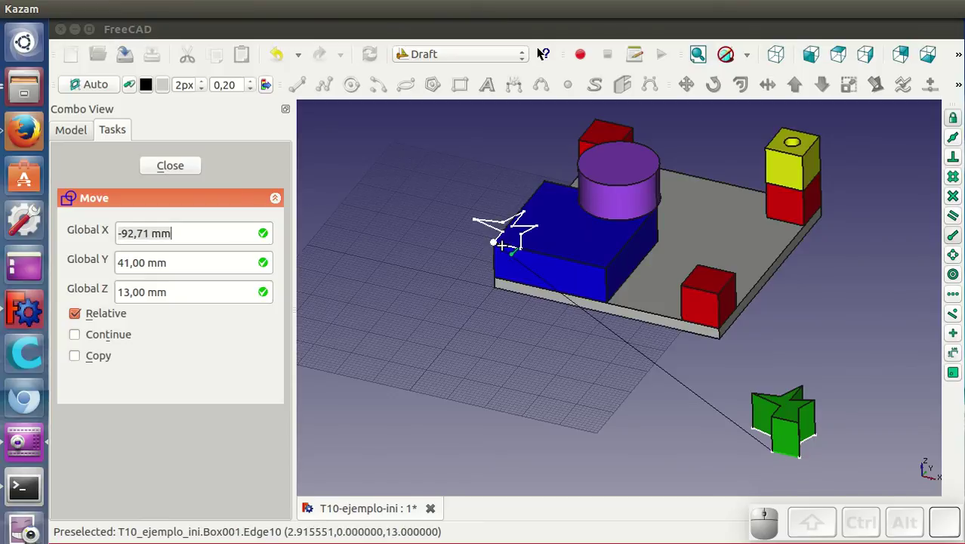
left_click(509, 251)
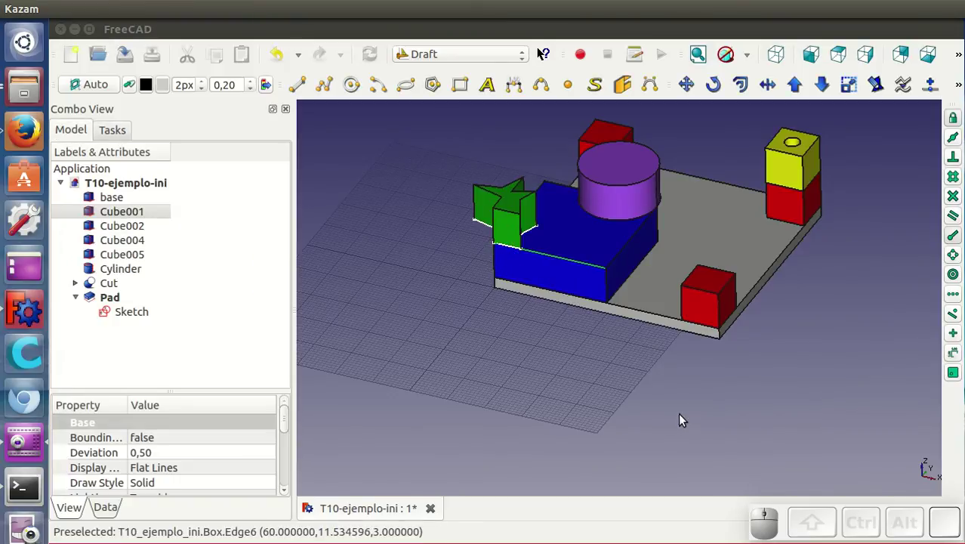
left_click(695, 406)
scroll("down", 3)
left_click_drag(641, 361, 642, 409)
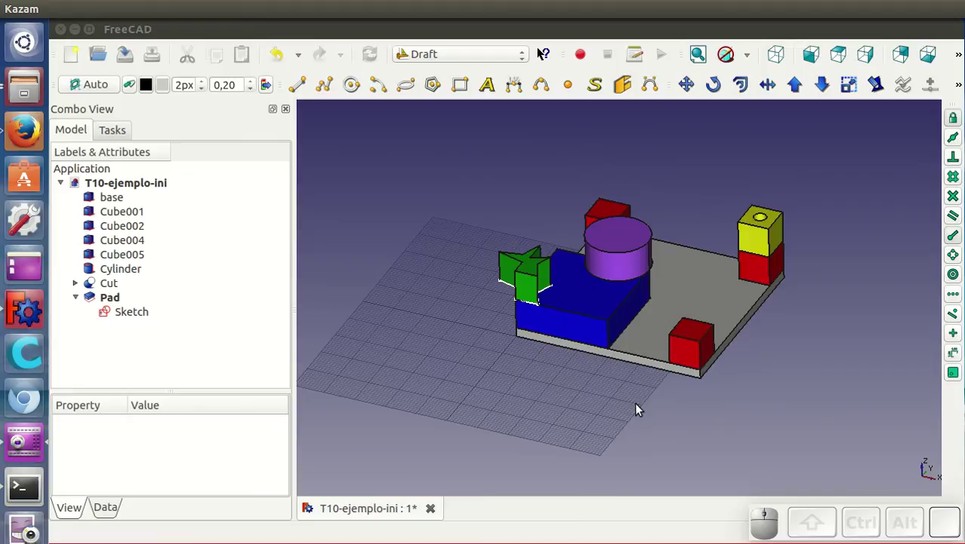
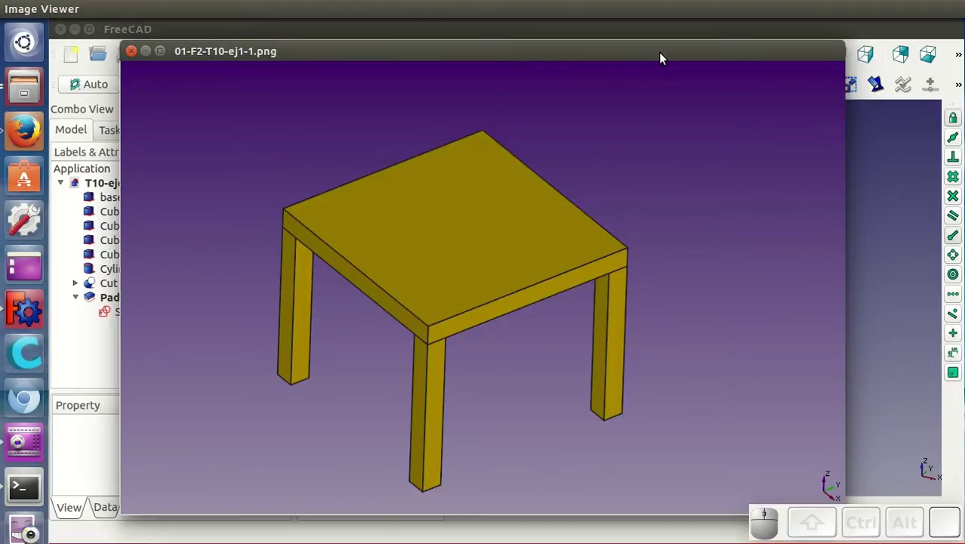
- View the first exercise image and advance through images 02, 03 and 04 to the four-plate block
left_click(749, 55)
left_click(750, 55)
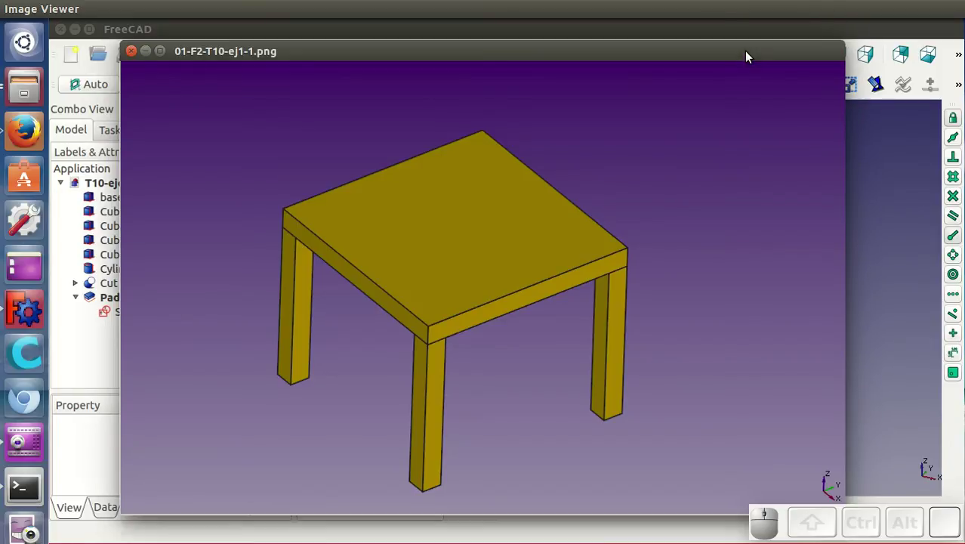
key("Right")
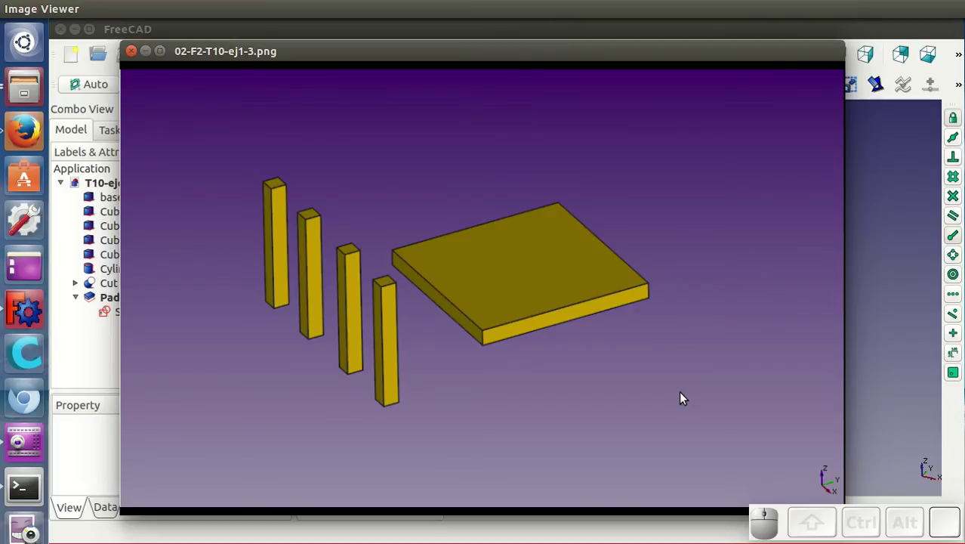
key("Right")
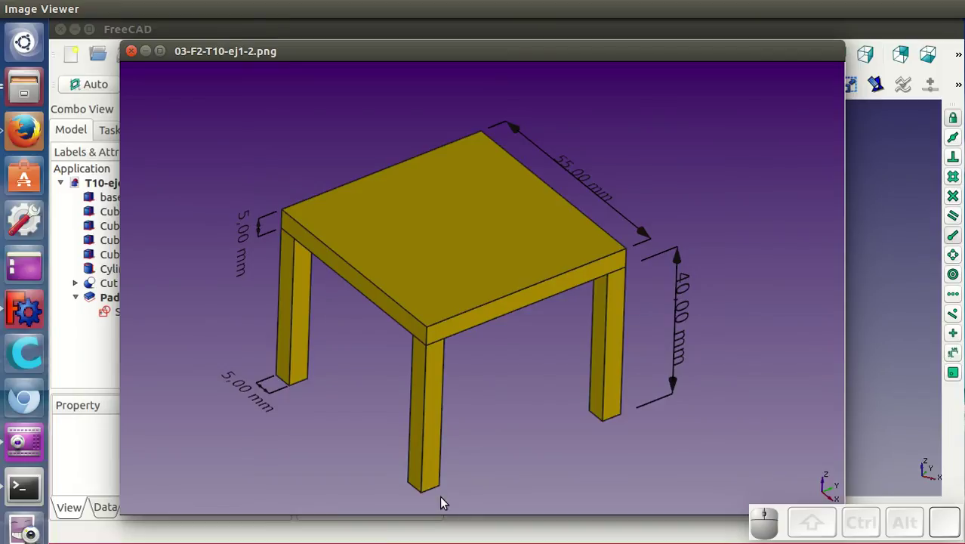
key("Right")
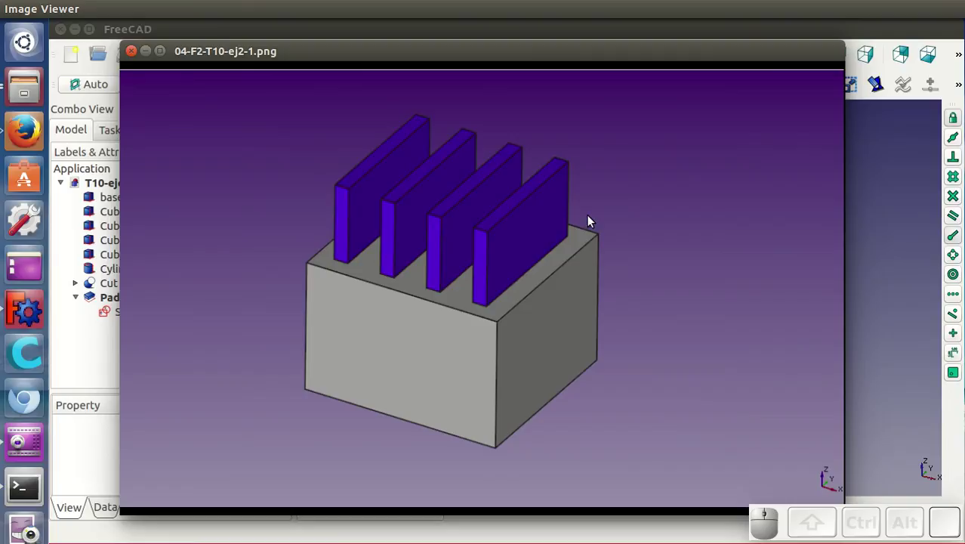
- Advance through images 05, 06 and 07 to the dimensioned three-fin block with 32 mm plate
key("Right")
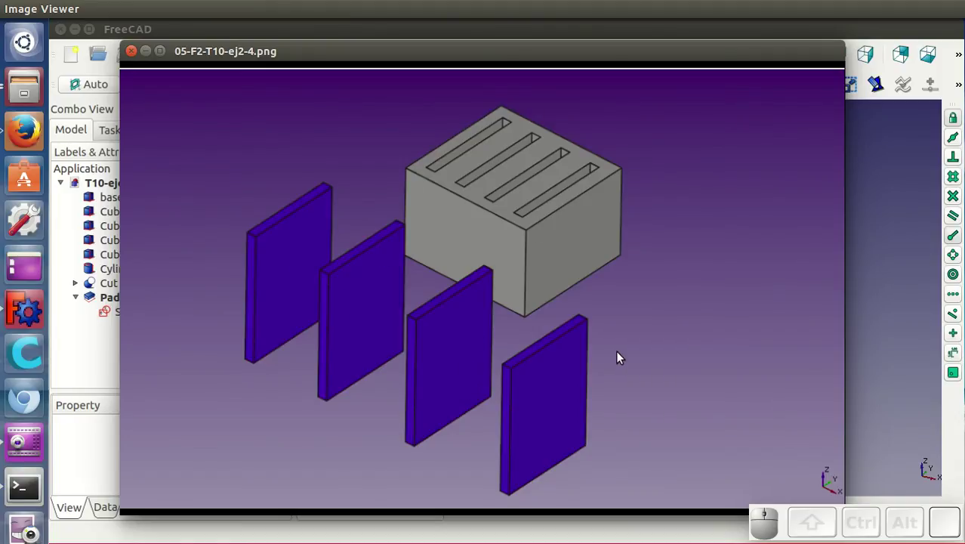
key("Right")
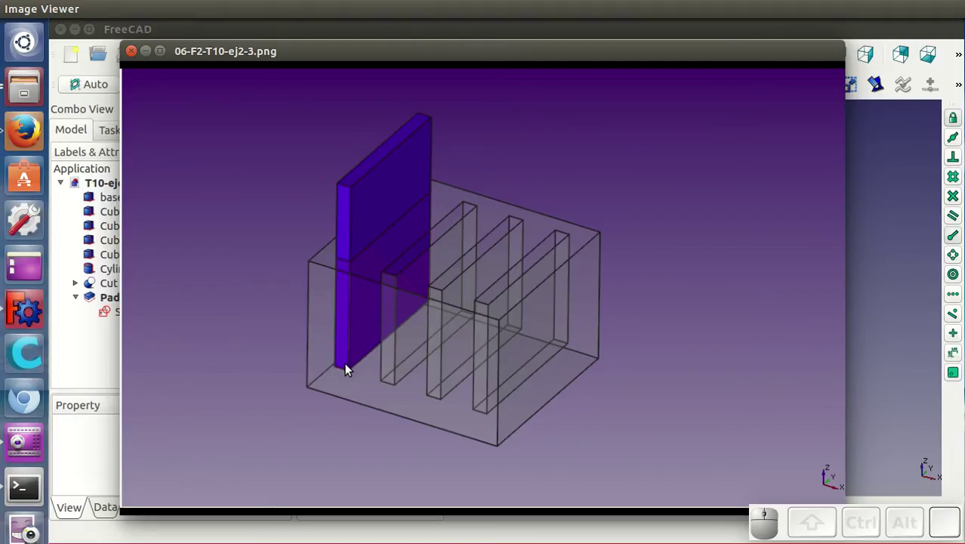
key("Right")
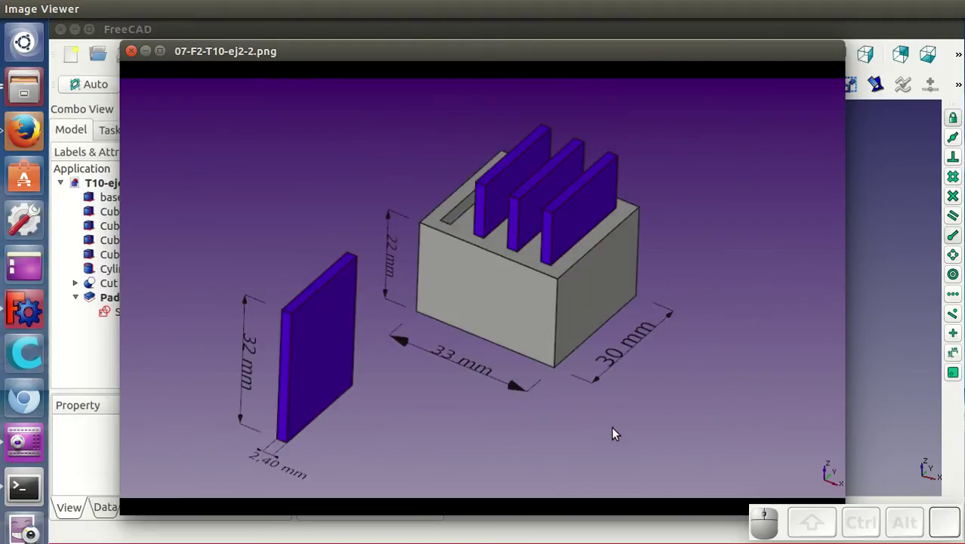
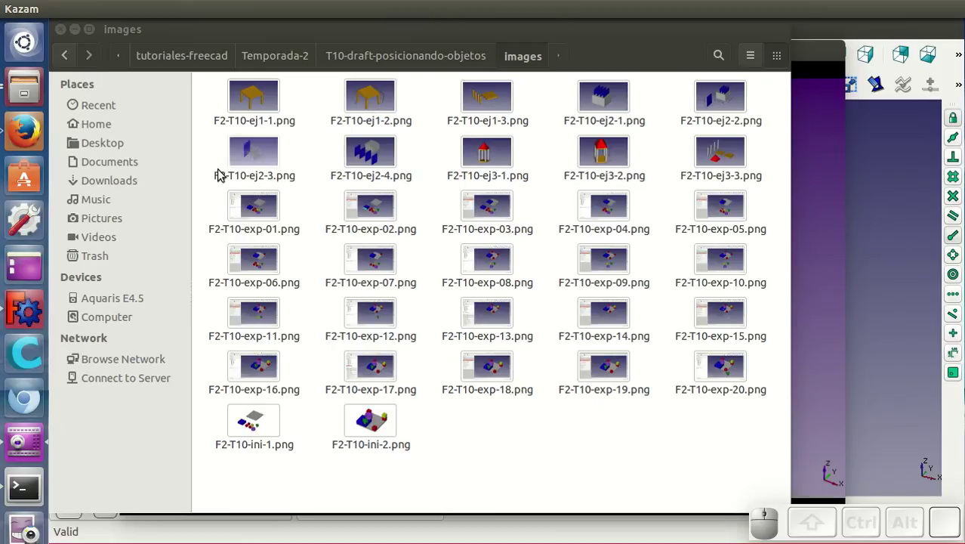
- View F2-T10-ej2-2.png from the folder and step on to the tower image F2-T10-ej3-2.png
left_click(722, 100)
left_click_drag(755, 281, 461, 394)
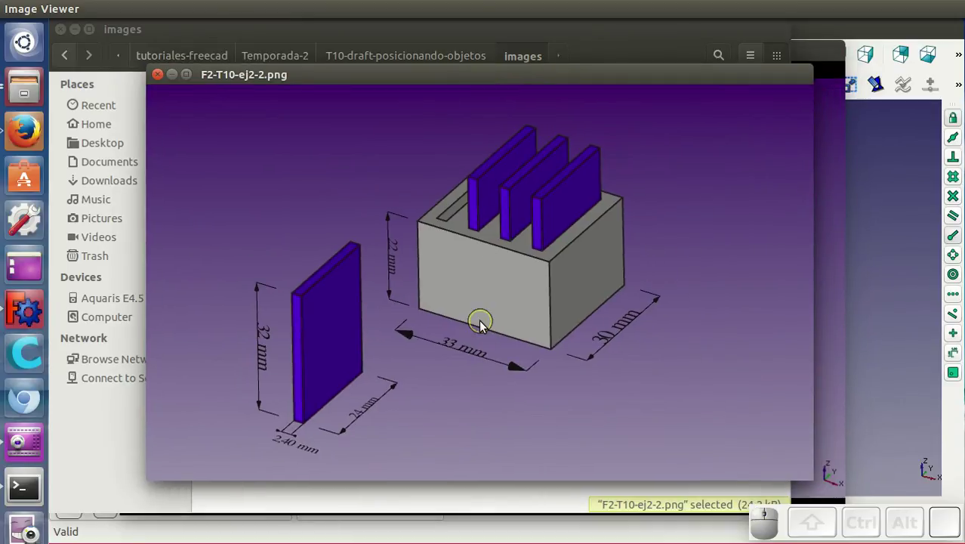
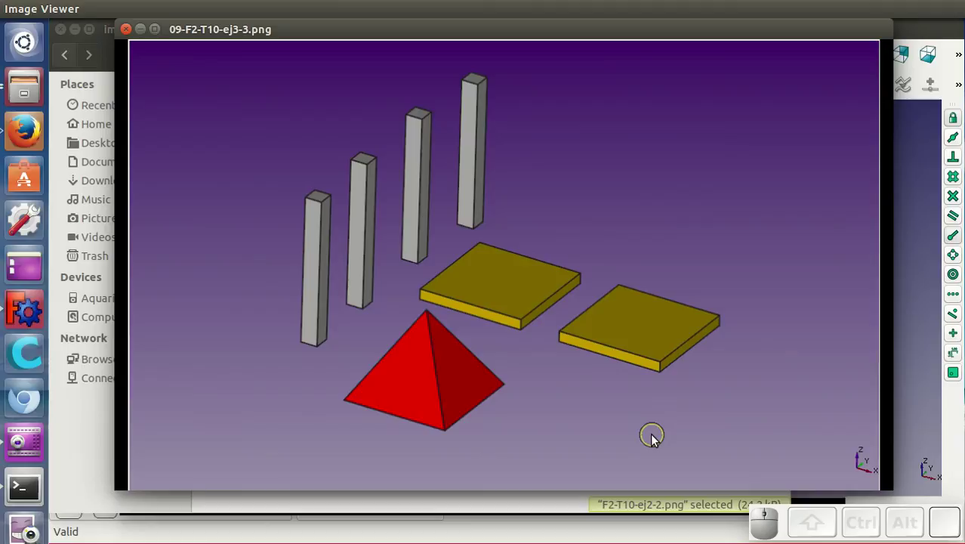
key("Right")
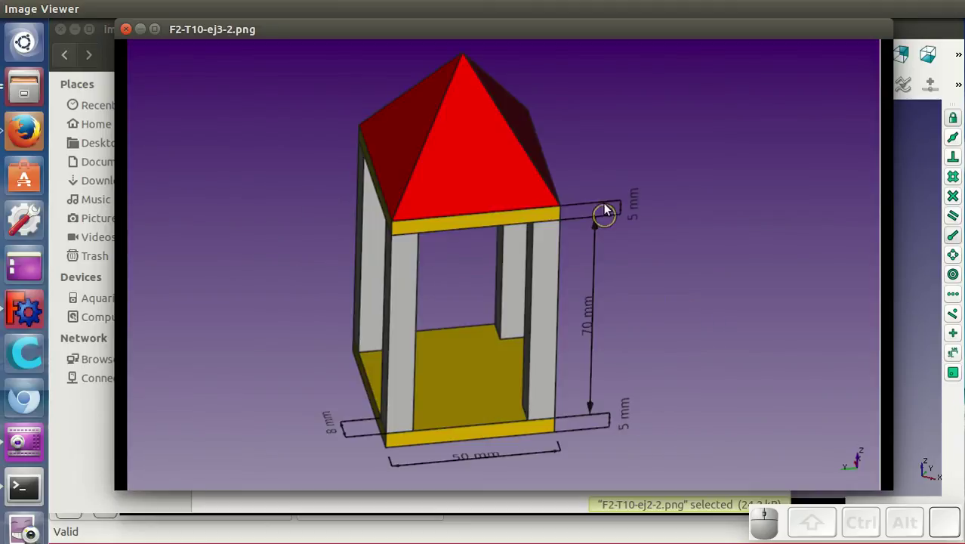